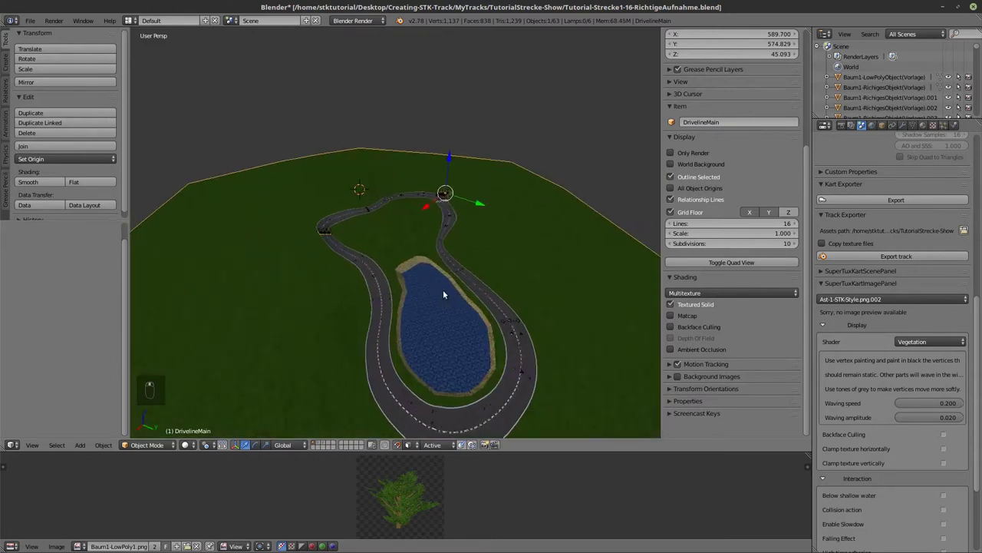
Edit the track's main mesh and separate the lake's water faces into their own object.
key(Tab)
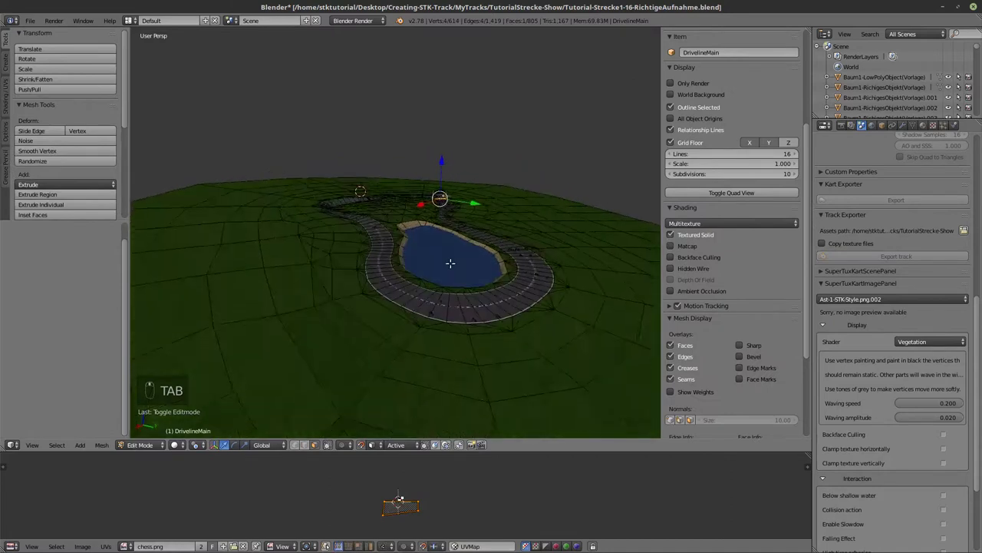
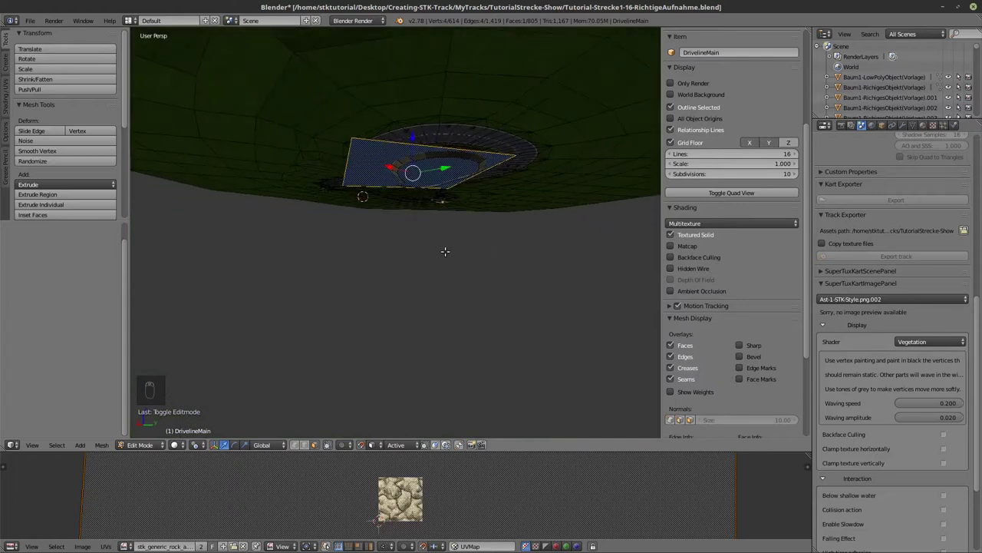
key(p)
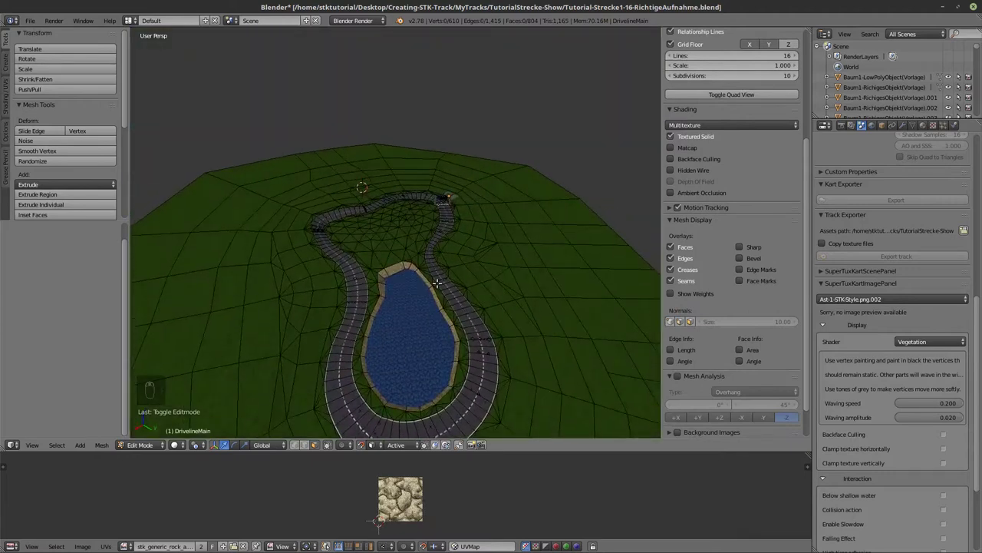
Leave Edit Mode and set the water plane WasserMitte's origin to the 3D cursor.
key(Tab)
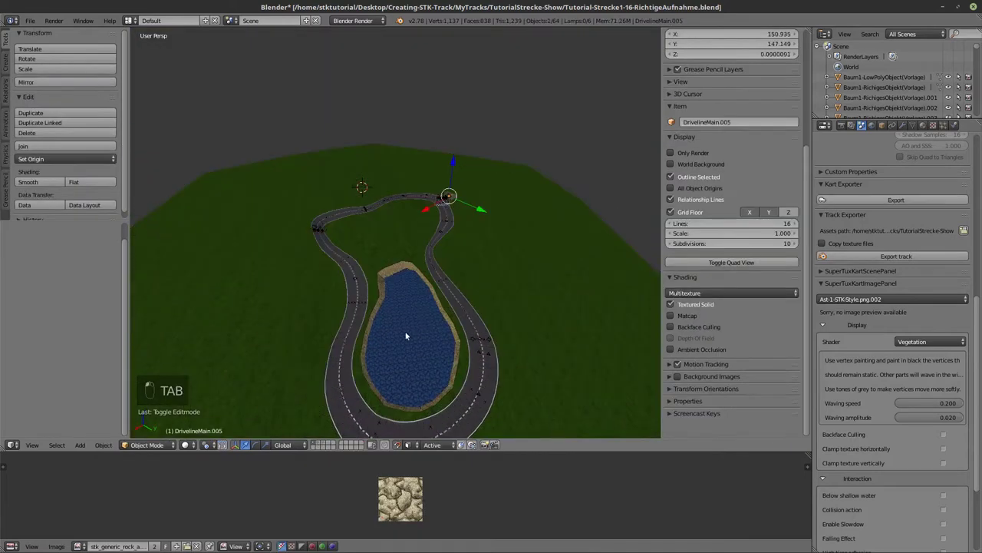
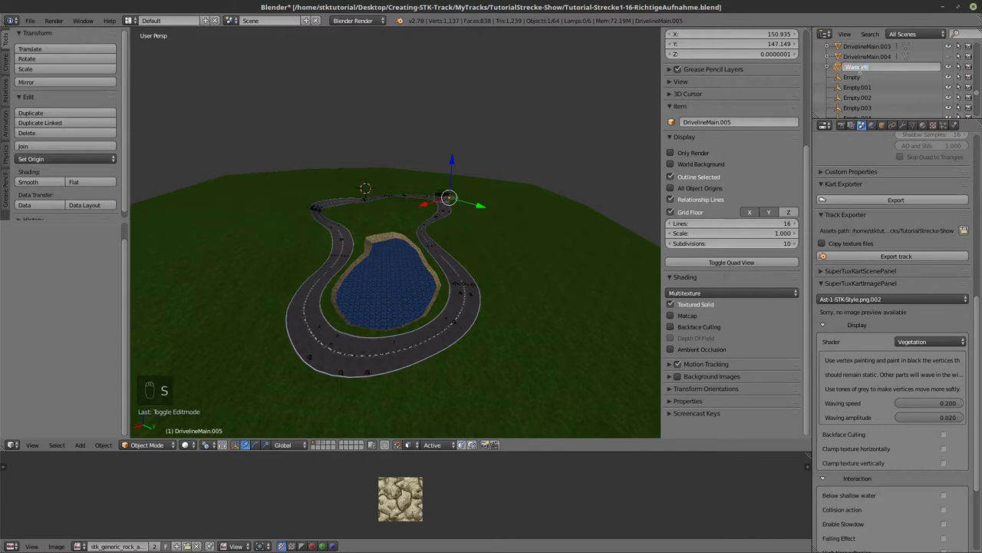
key(t)
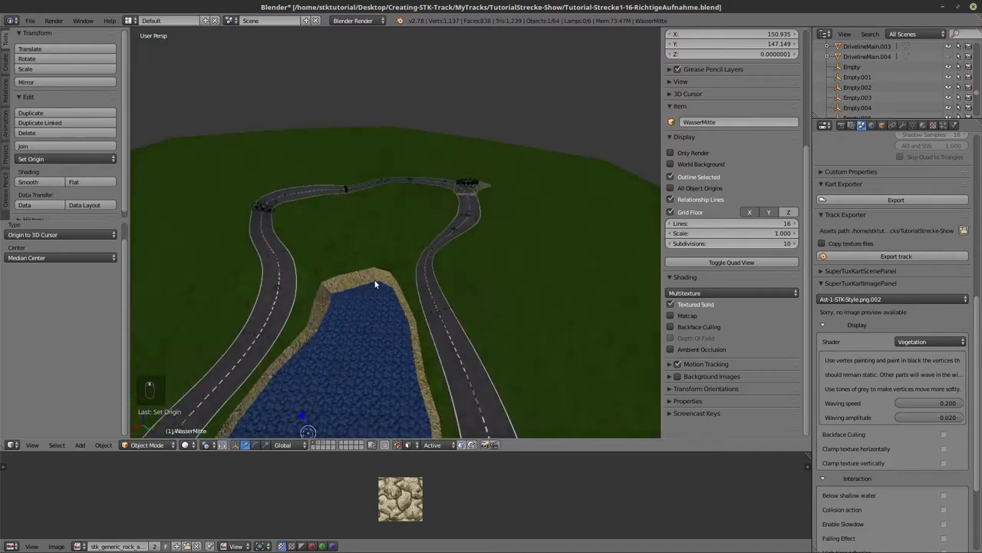
Duplicate WasserMitte and raise the copy 0.181 units on Z as the upper water plane.
middle_click(410, 251)
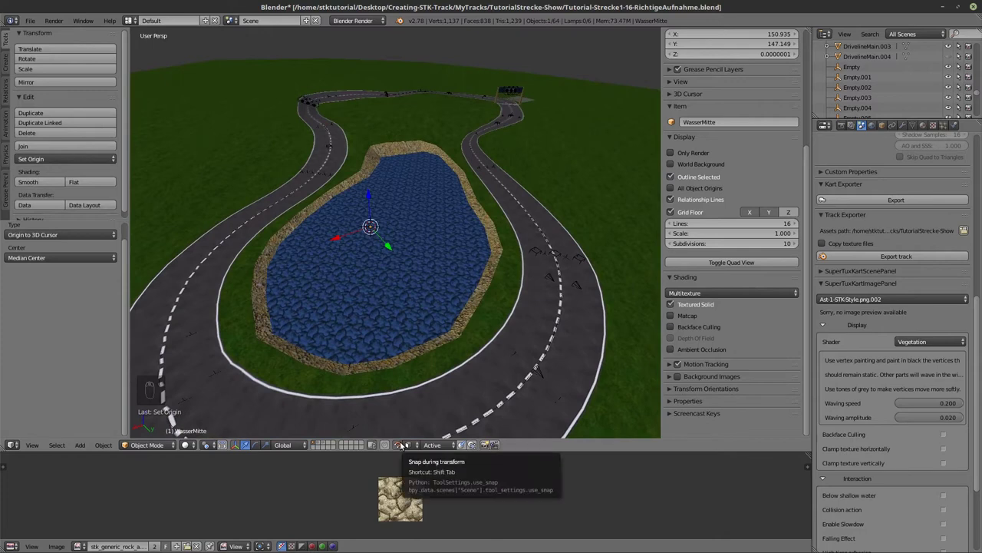
drag(403, 246, 412, 259)
middle_click(413, 221)
middle_click(413, 220)
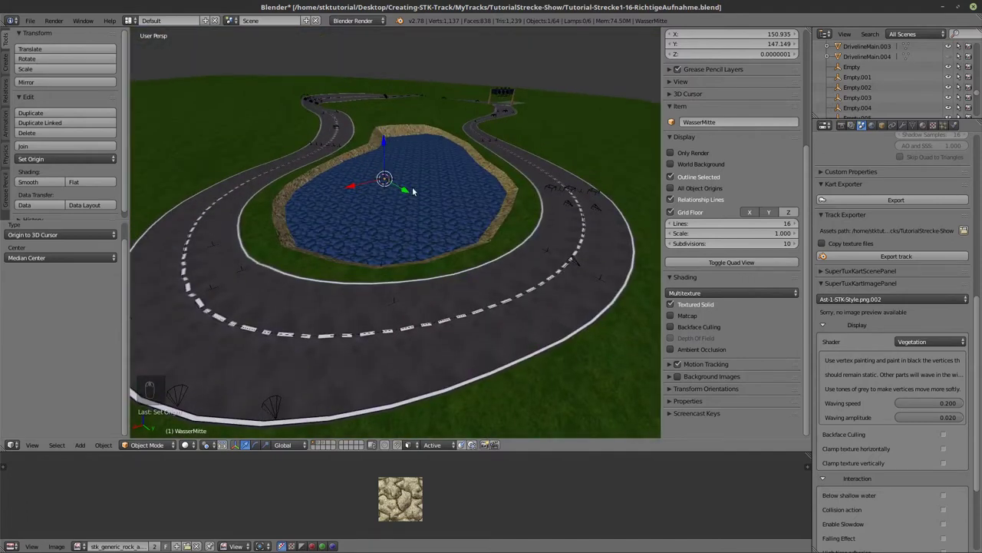
key(shift+d)
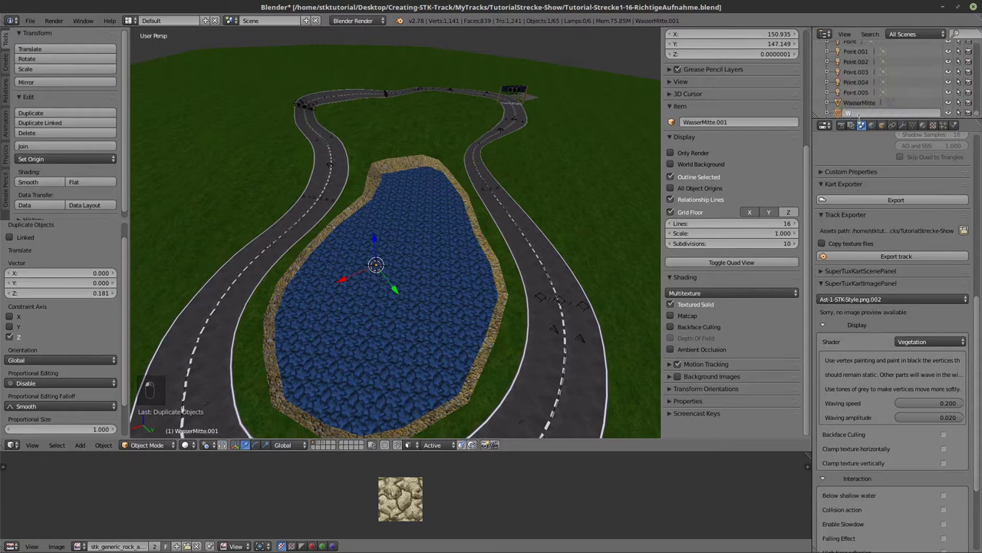
Rename the upper plane WasserOben, then duplicate WasserMitte 0.5 units lower as WasserUnten.
key(s)
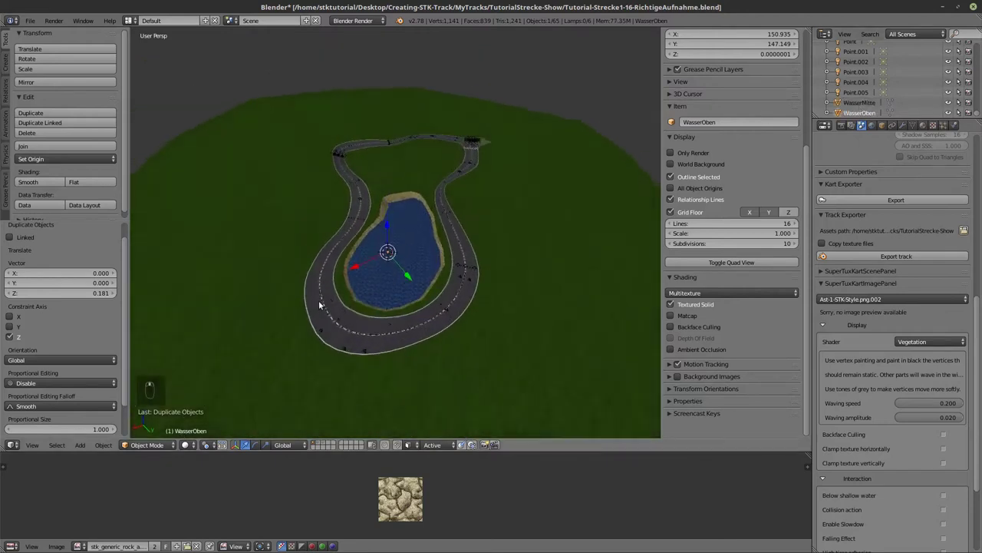
middle_click(322, 302)
middle_click(322, 301)
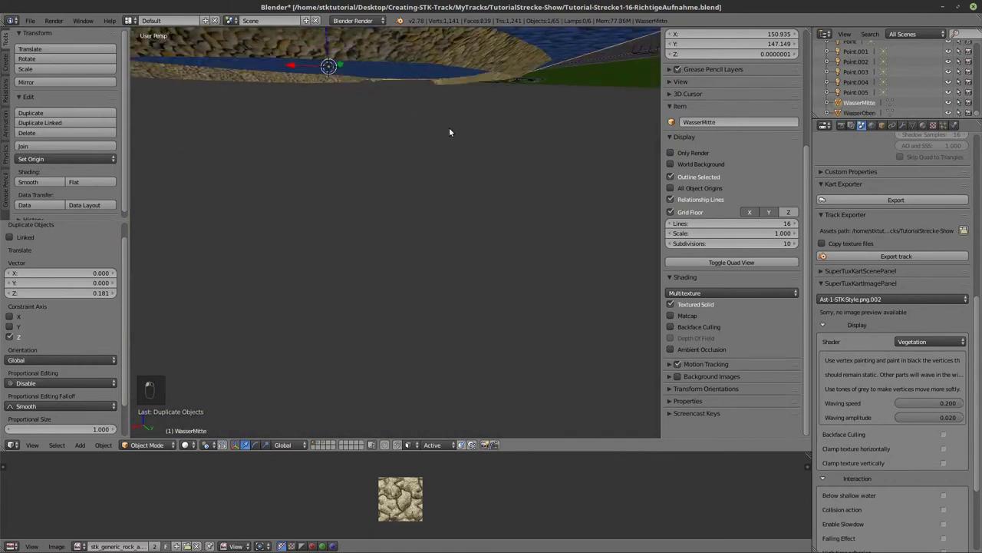
click(448, 138)
middle_click(448, 143)
middle_click(448, 159)
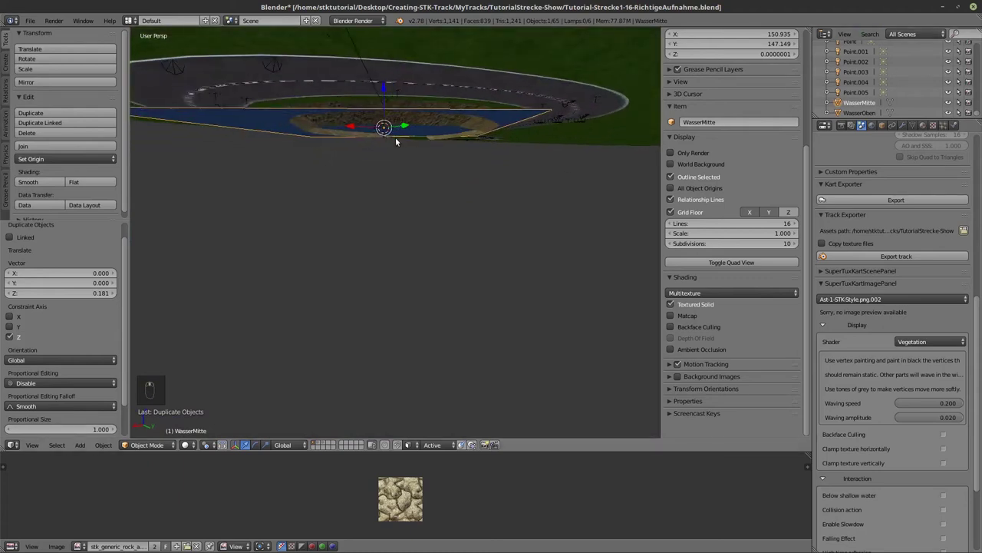
key(shift+d)
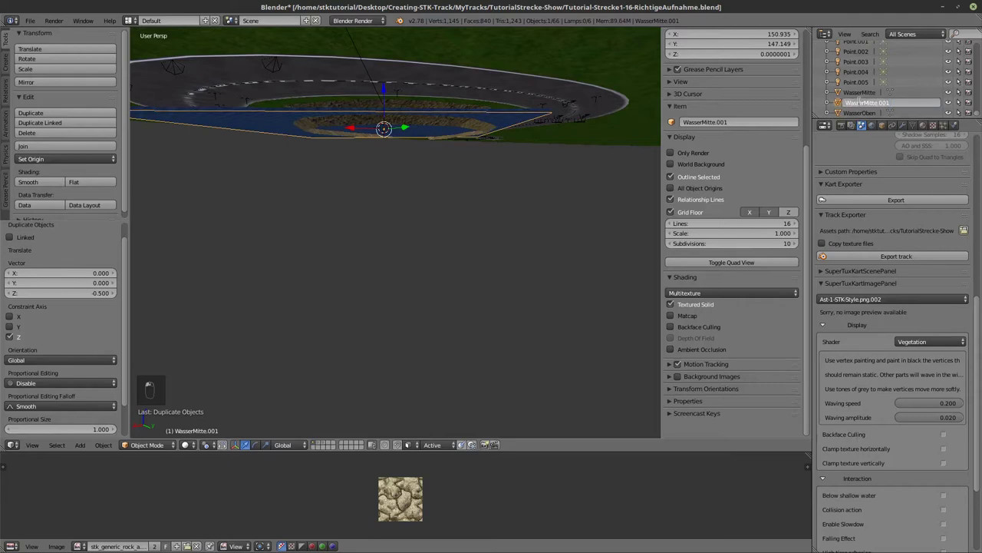
key(s)
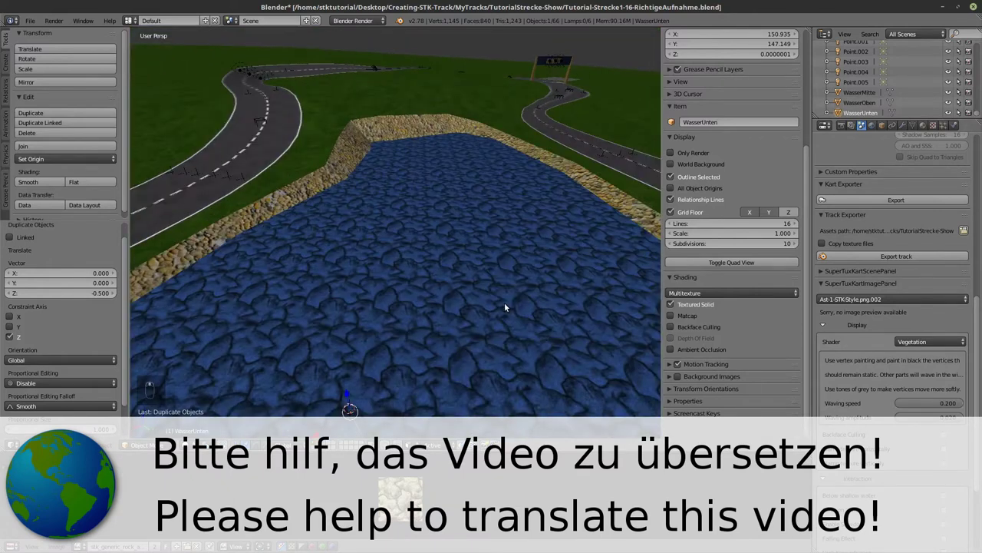
drag(489, 275, 467, 255)
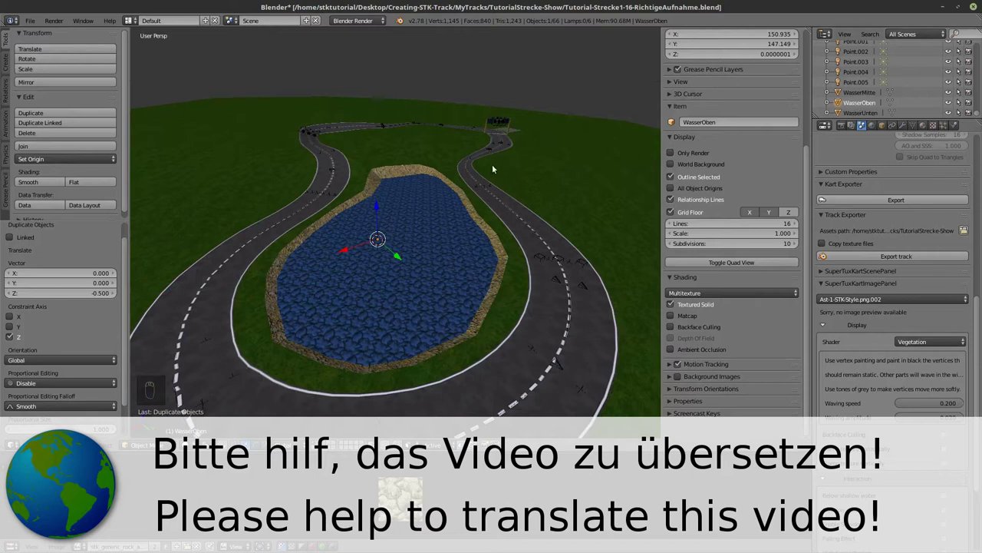
Edit WasserOben and select all its faces to assign the stktex_generic_water texture.
key(Tab)
key(a)
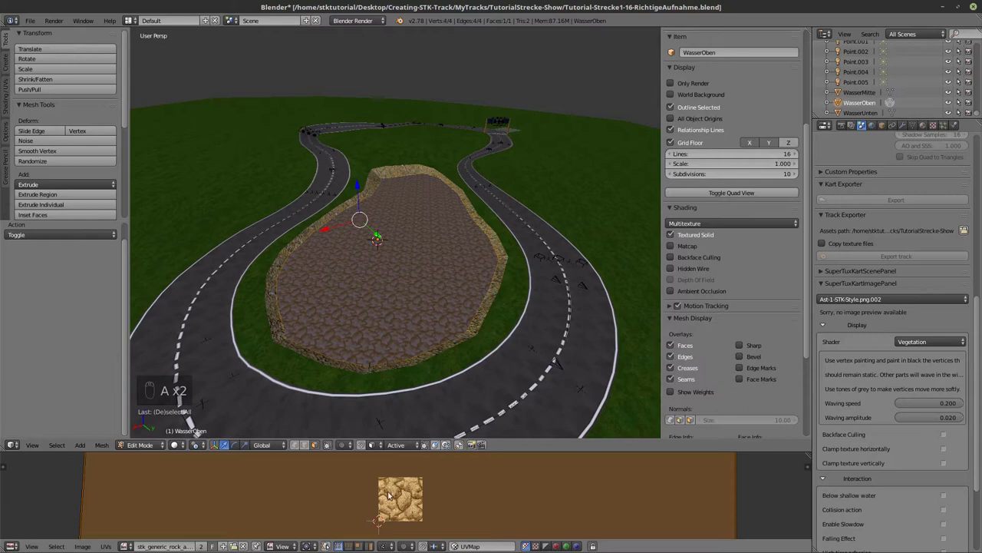
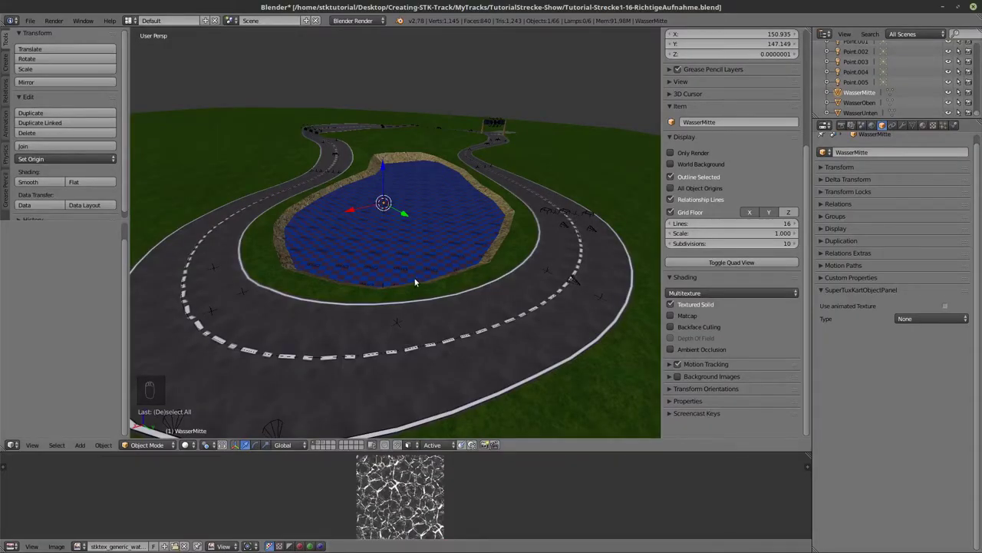
Give WasserMitte's faces the generic water texture as well and leave Edit Mode.
key(Tab)
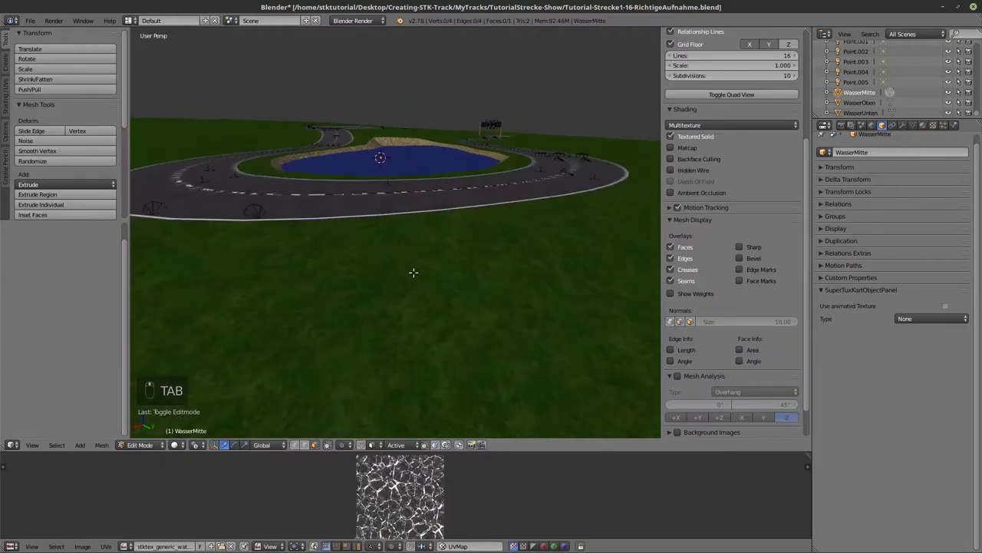
key(a)
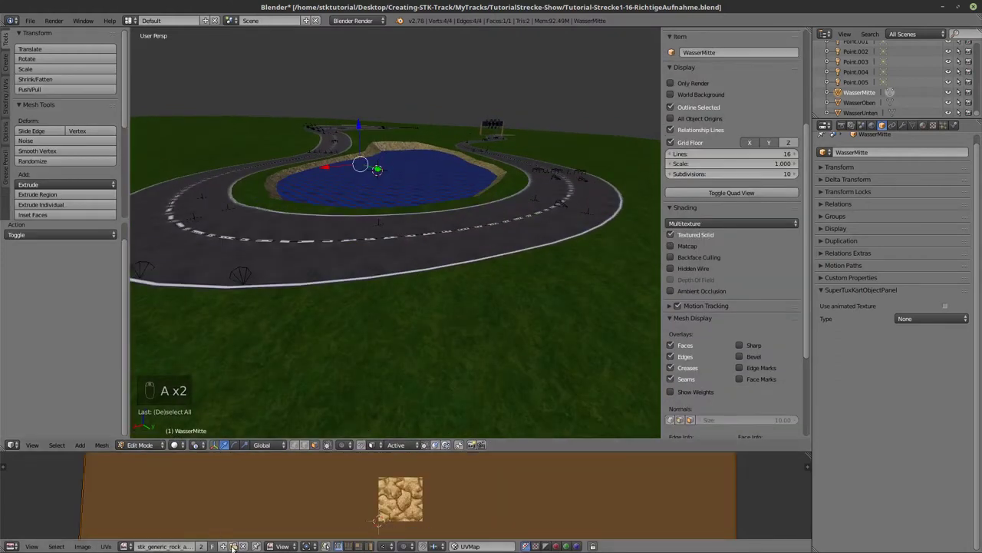
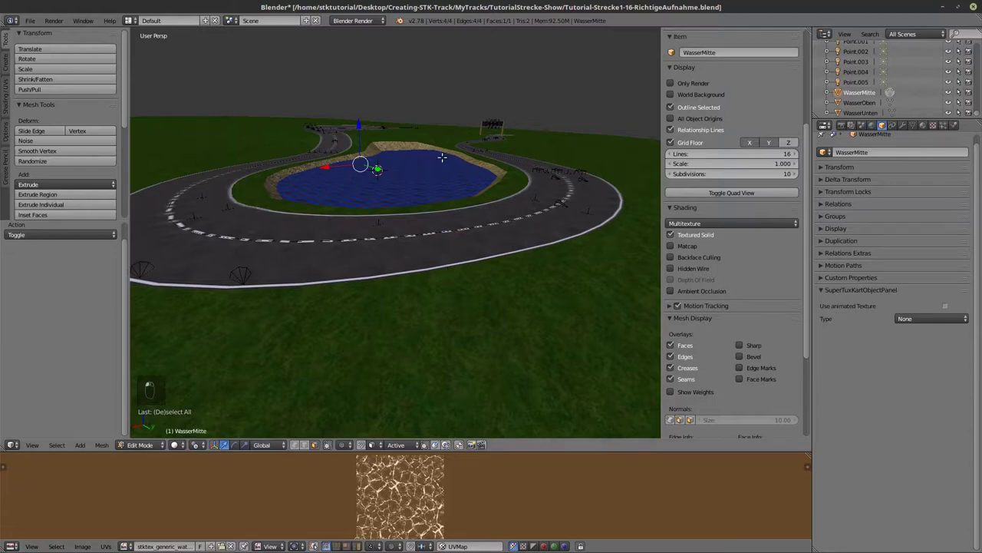
key(Tab)
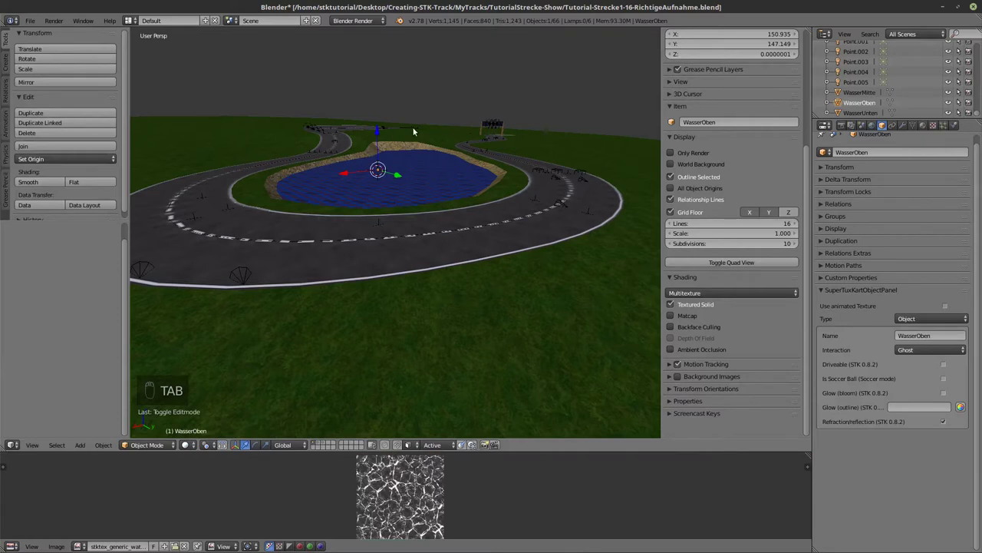
Hide WasserOben and reframe the view on the middle water plane.
key(h)
drag(420, 248, 417, 236)
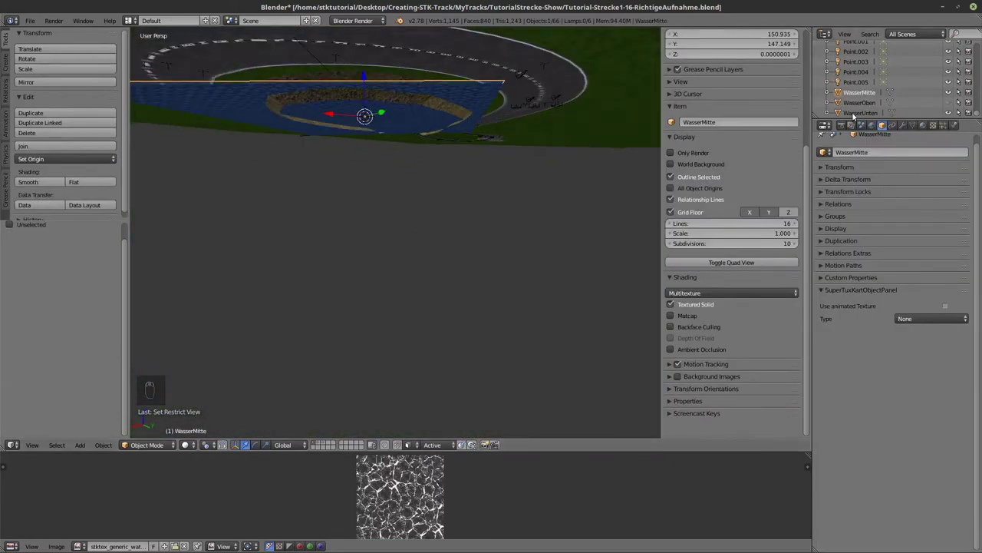
key(h)
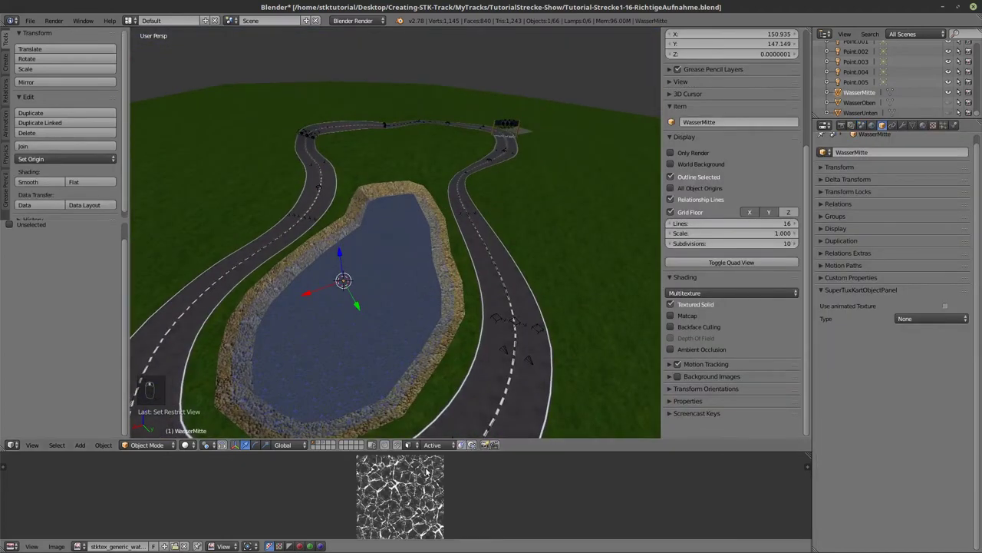
Scale WasserMitte's UVs so the water texture sits smaller on the lake.
key(a)
key(Tab)
key(a)
key(a)
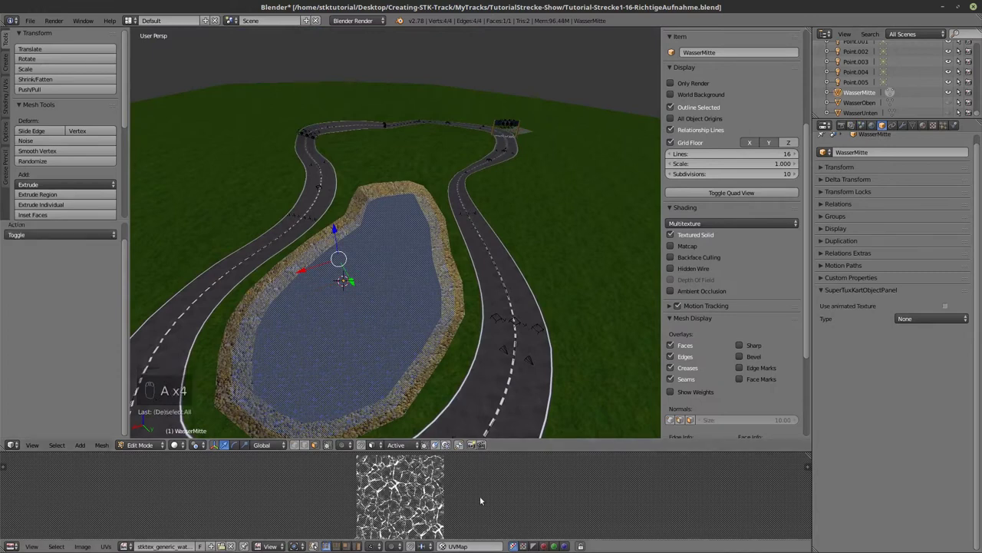
key(s)
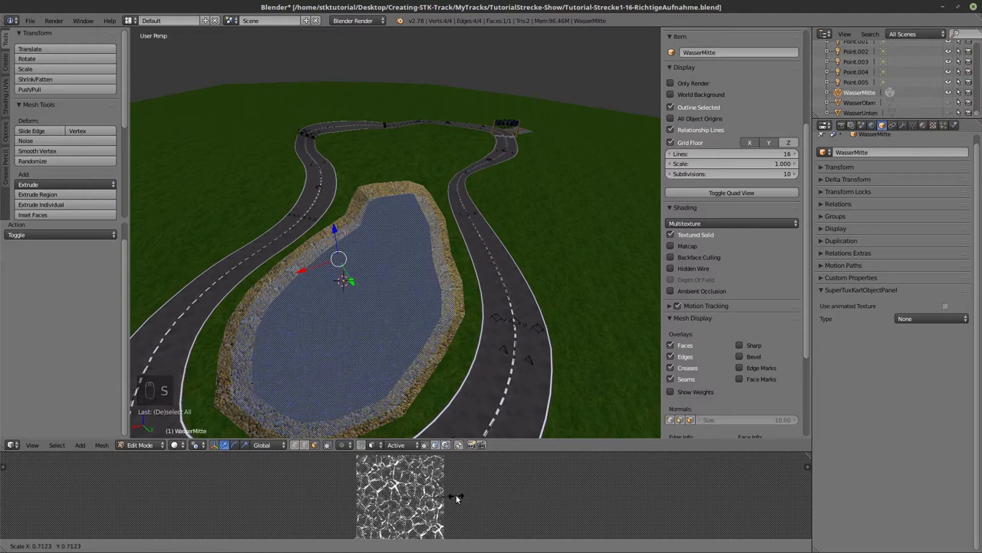
key(Tab)
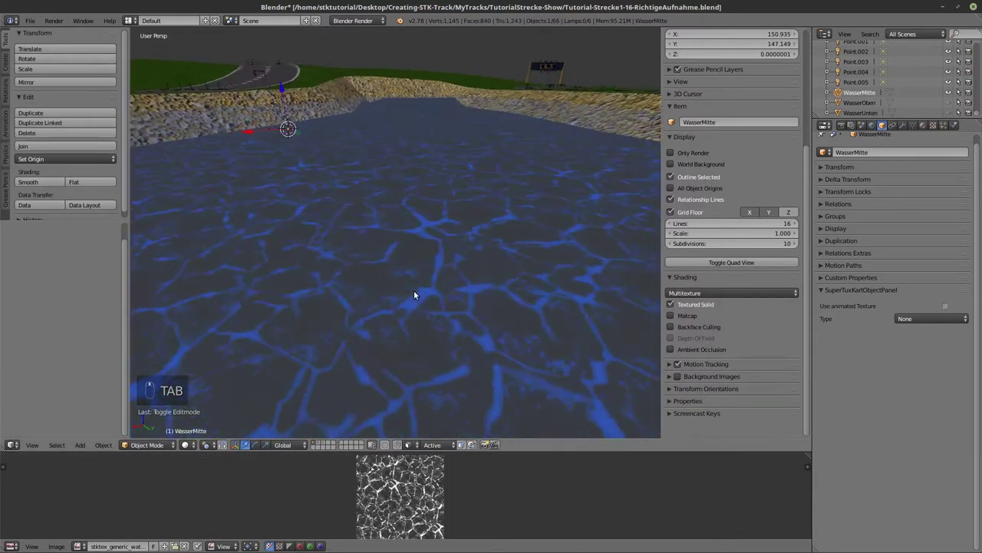
middle_click(413, 295)
middle_click(411, 294)
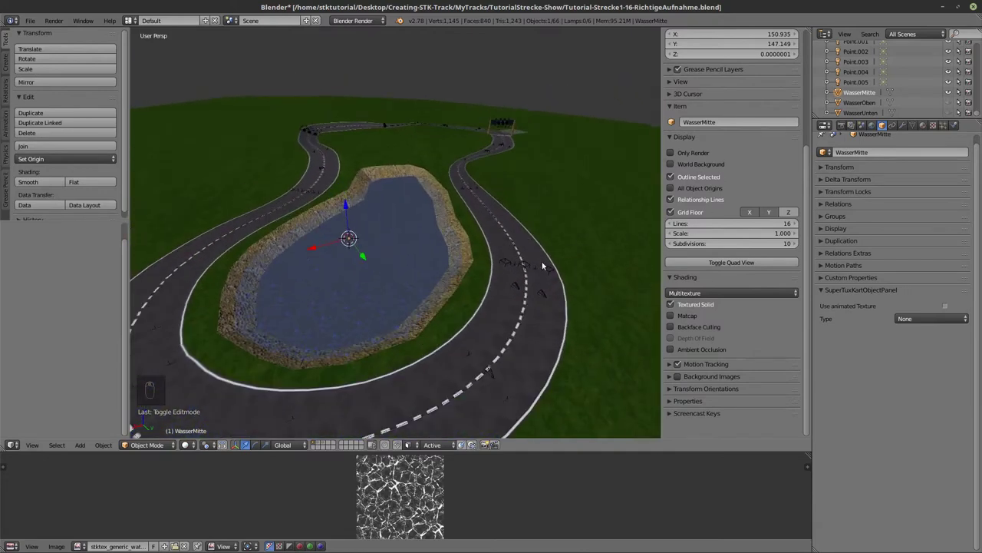
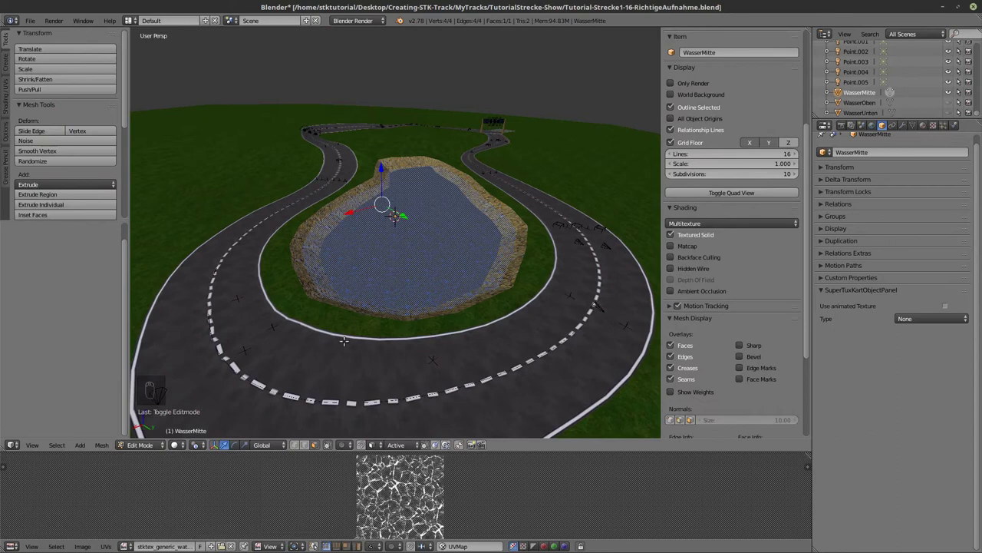
Refine the UV scale once more and set WasserMitte's SuperTuxKart Type to Object.
key(Tab)
key(Tab)
key(Tab)
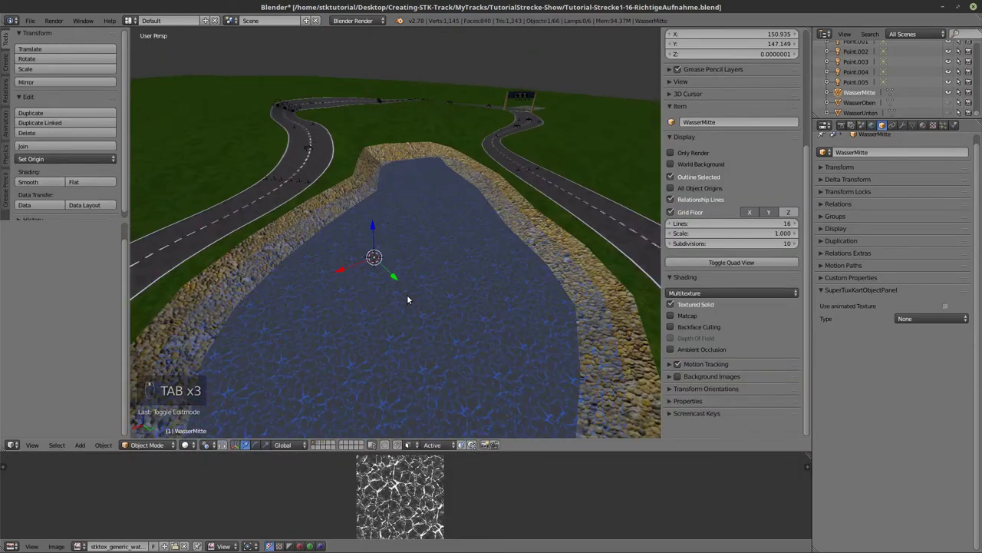
middle_click(409, 292)
drag(869, 93, 881, 257)
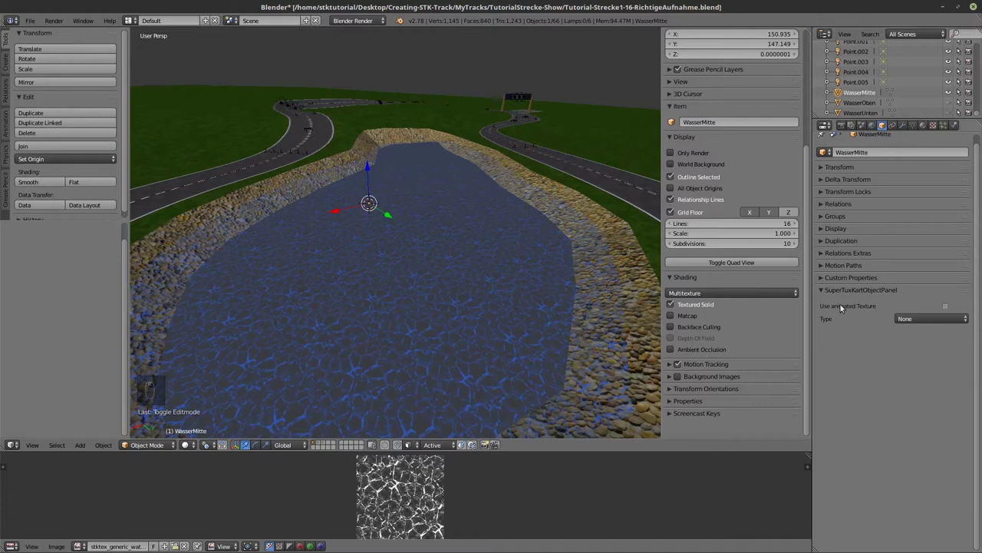
drag(904, 318, 914, 353)
Set WasserMitte's SuperTuxKart Interaction to Ghost.
drag(916, 352, 920, 355)
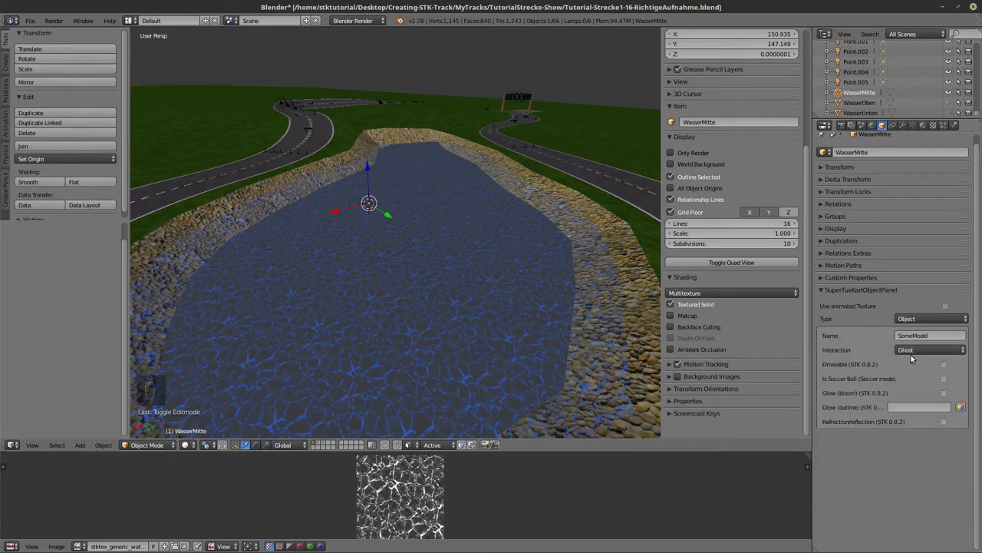
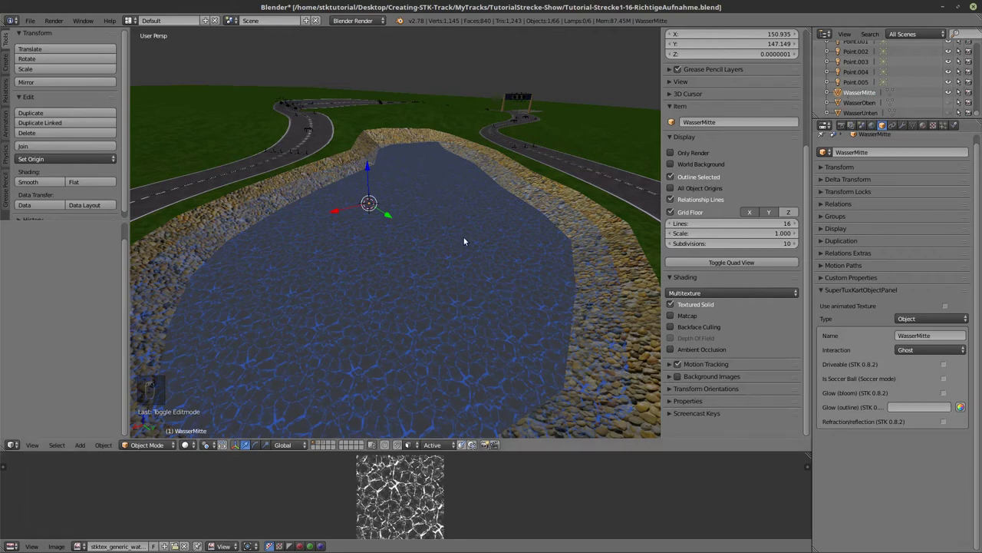
Hide WasserMitte and WasserOben so only the bottom plane WasserUnten shows over the lake.
key(h)
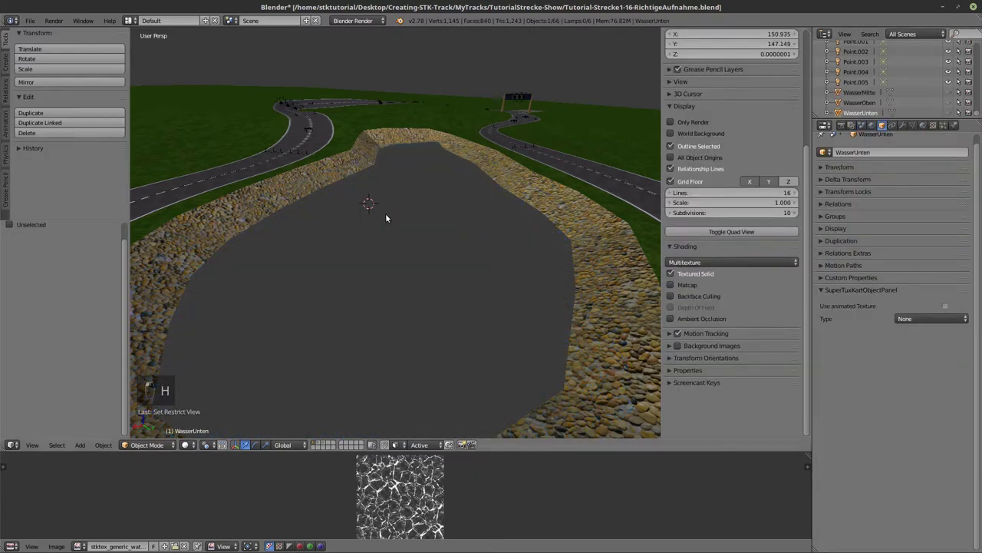
key(alt+h)
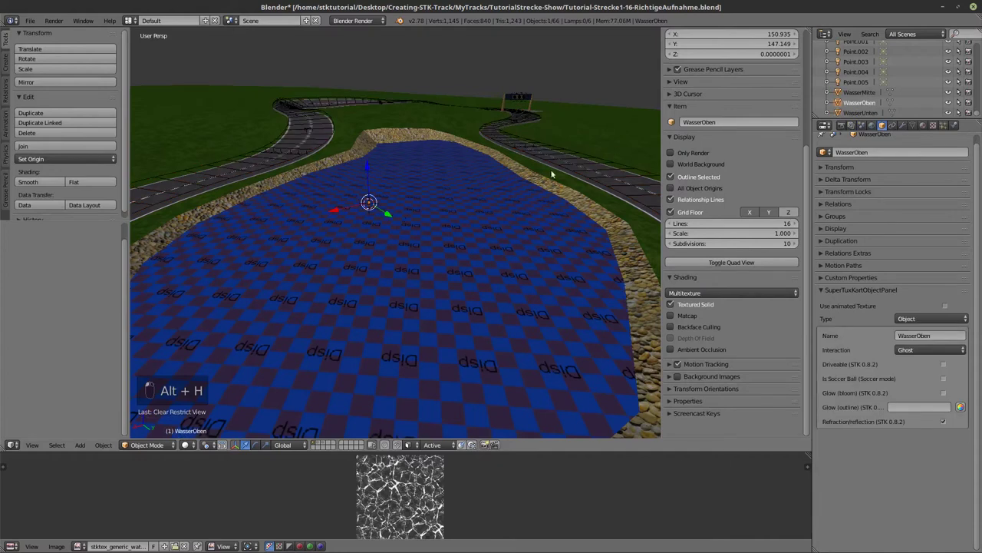
key(h)
key(h)
key(h)
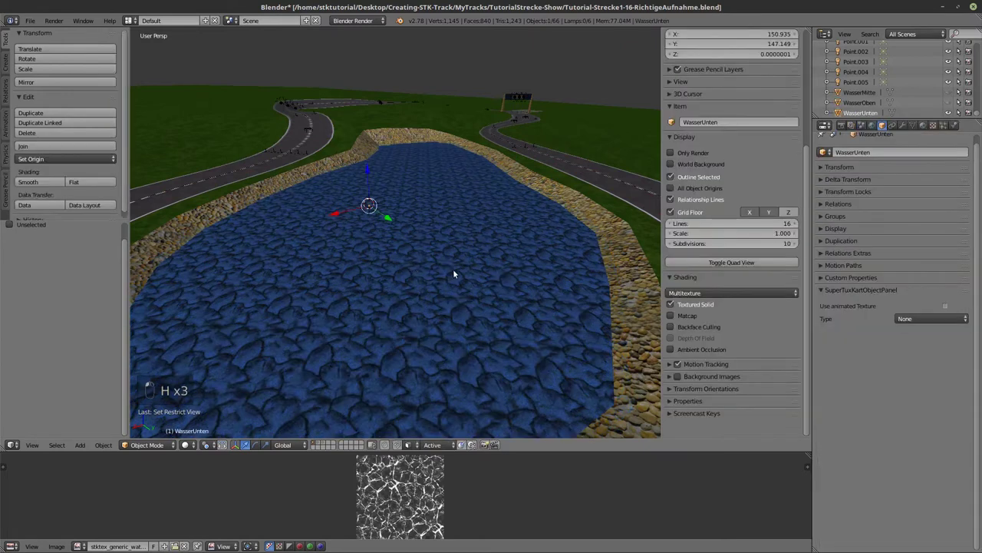
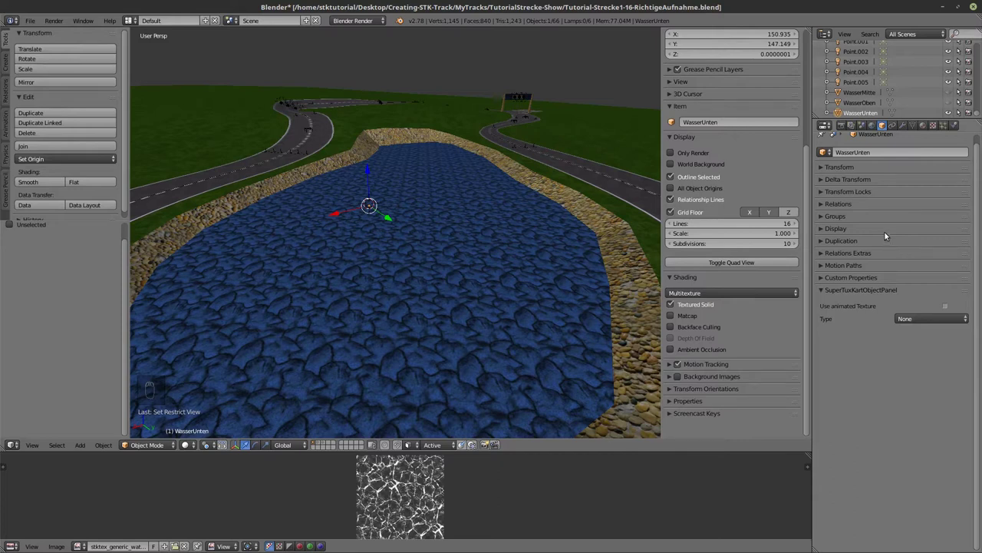
Switch to the Scene properties tab showing WasserUnten's SuperTuxKart settings.
drag(922, 323, 896, 168)
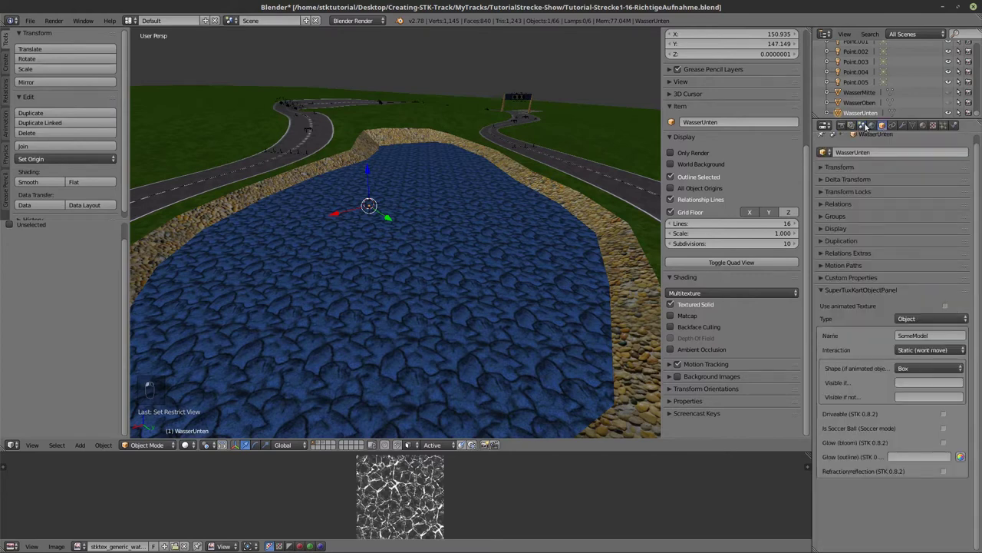
Enter Edit Mode on the WasserUnten bottom water plane to reassign its face texture.
key(Tab)
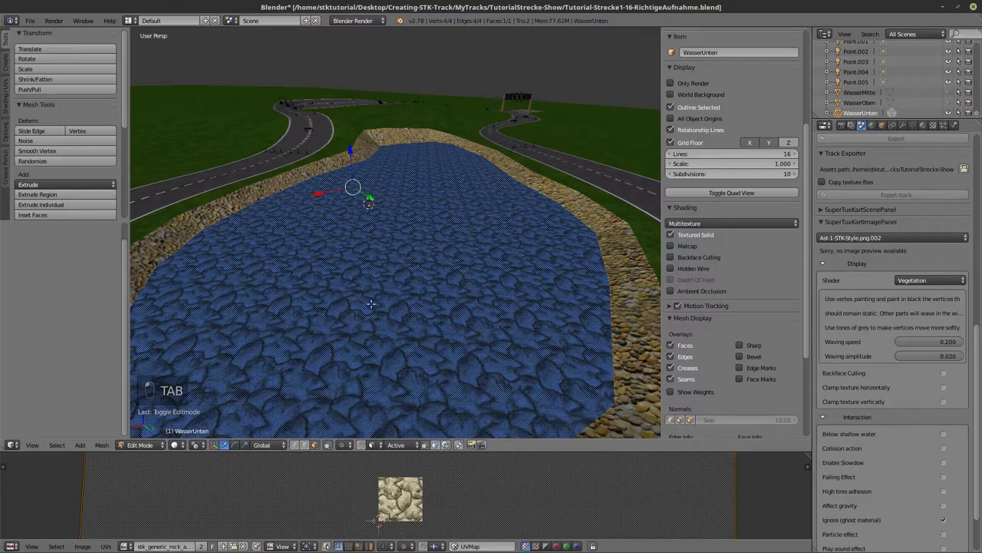
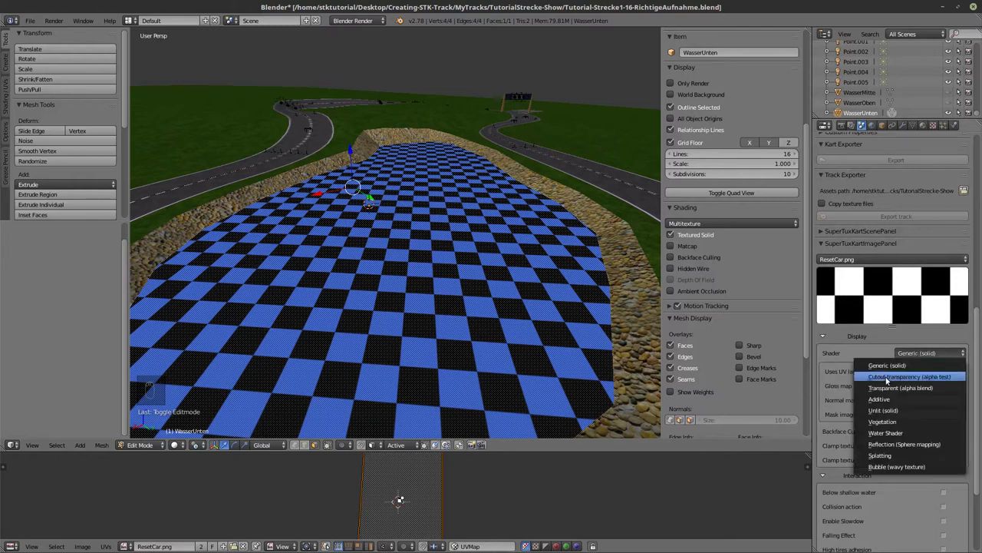
Enable Reset kart (on drive) for the bottom plane in the SuperTuxKart image panel.
drag(885, 372, 944, 499)
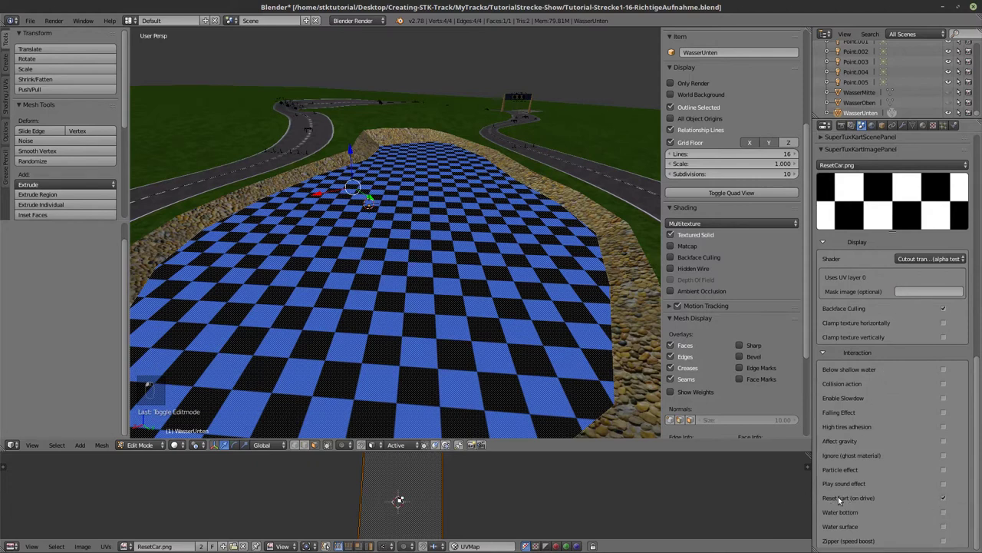
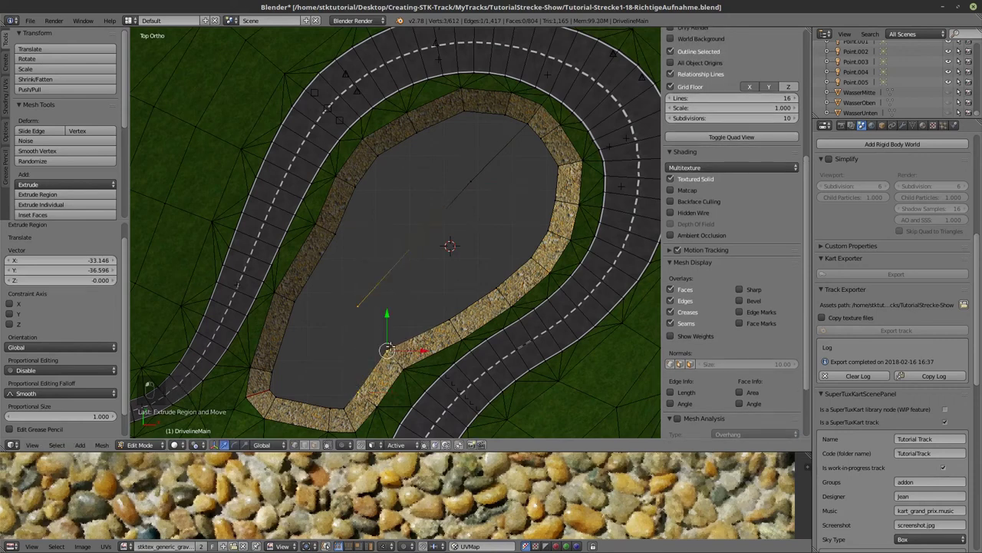
Create triangular faces across the lake bed from selected boundary vertices with F.
key(f)
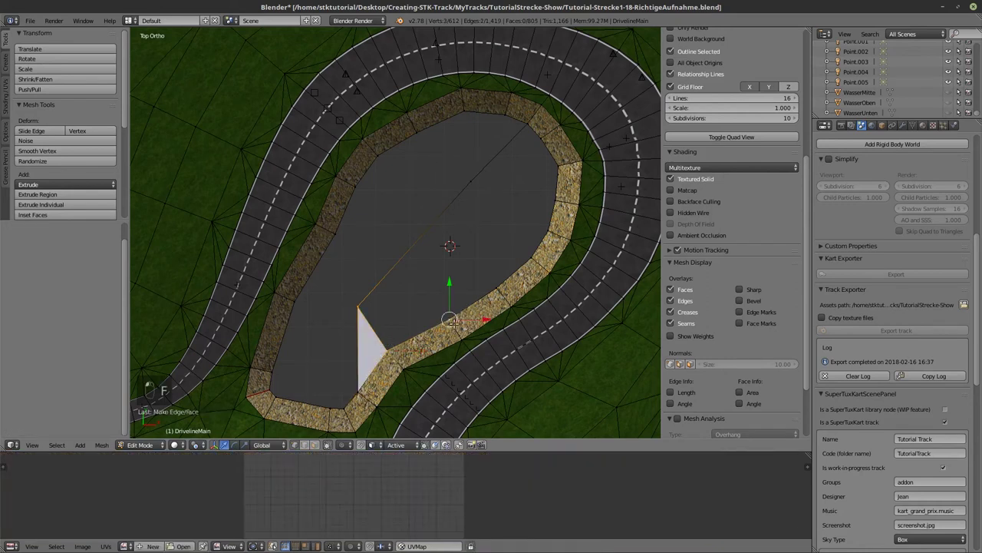
key(f)
key(f)
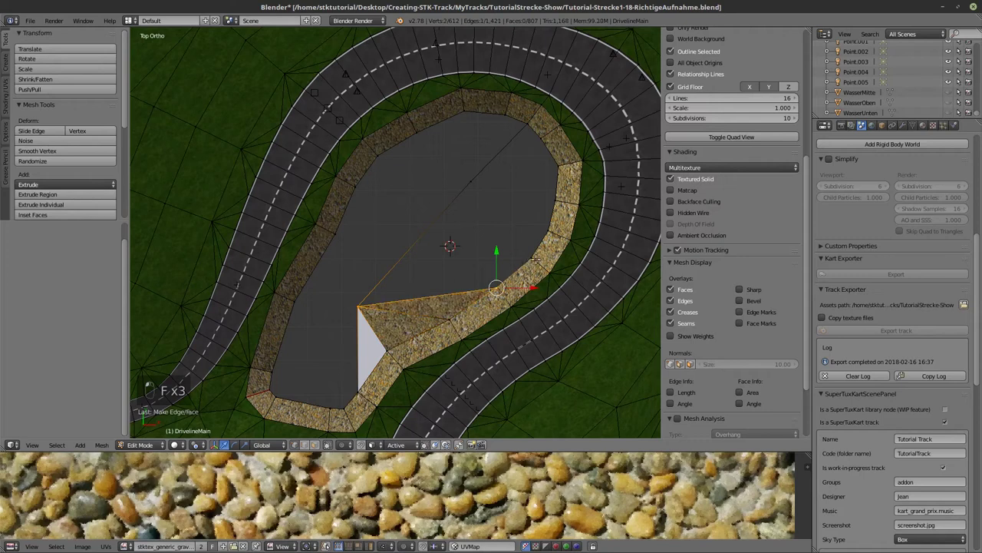
key(f)
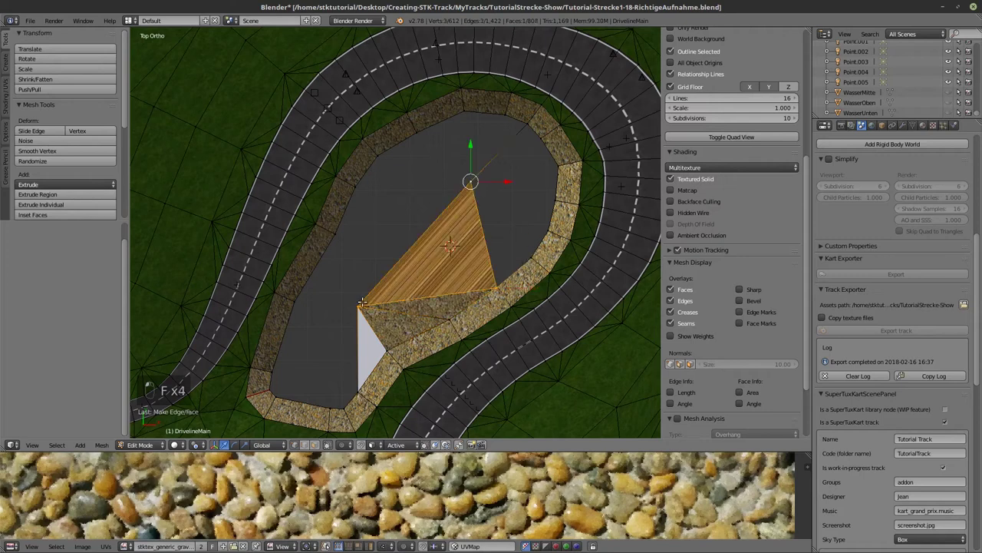
key(f)
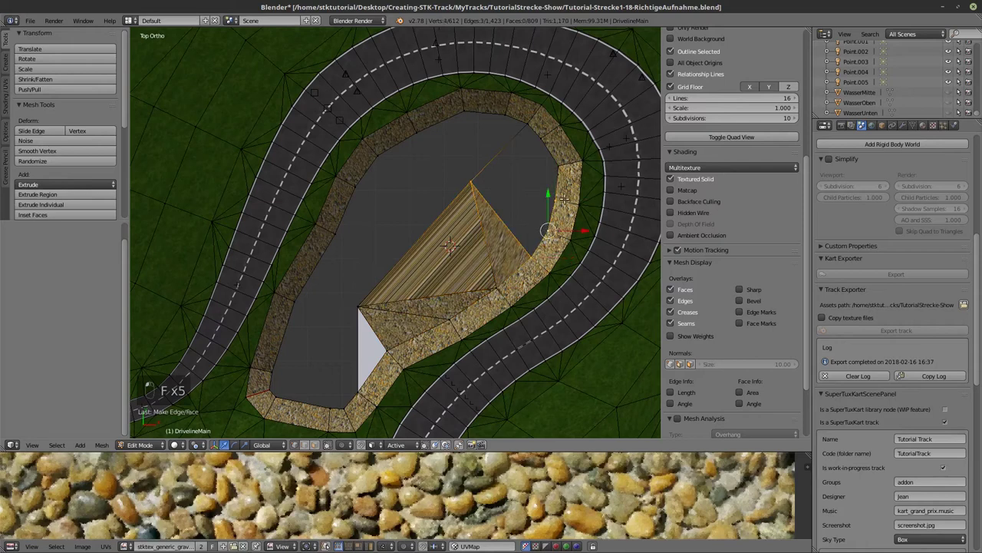
key(f)
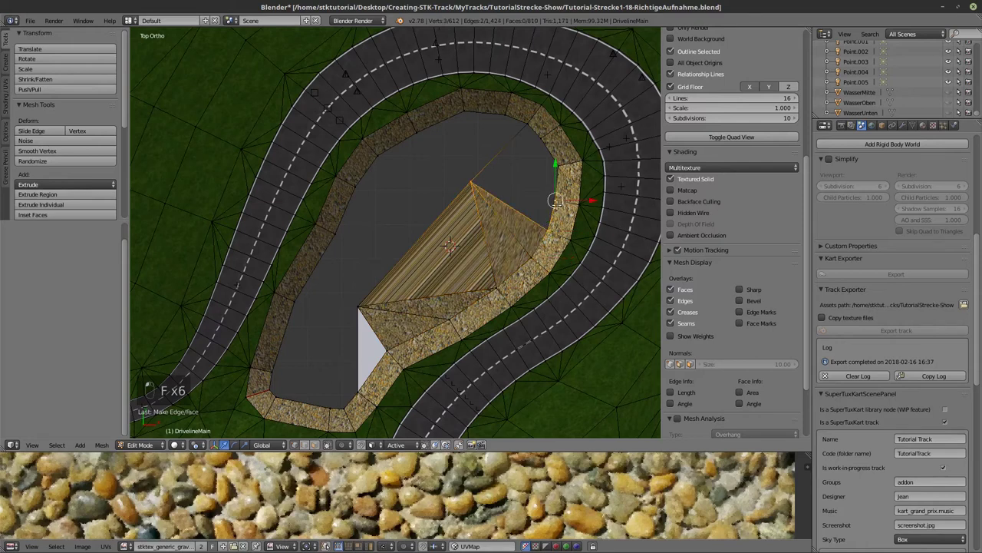
key(f)
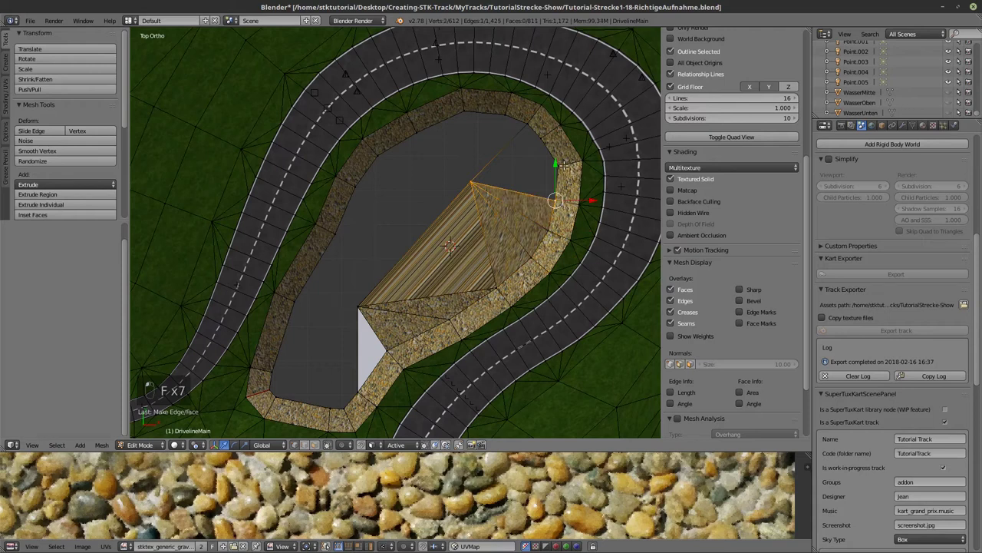
key(f)
key(f)
key(f)
key(f)
key(f)
key(f)
key(f)
Fill the remaining gaps in the lake bed with faces, undoing one misplaced face.
key(shift+f)
key(f)
key(f)
key(f)
key(ctrl+z)
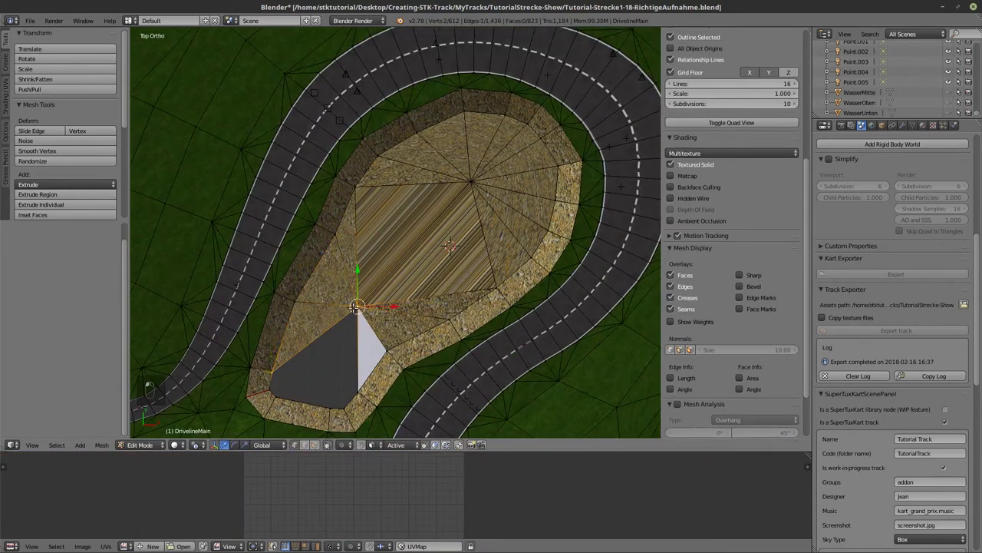
key(f)
key(f)
key(f)
key(f)
key(f)
key(a)
key(c)
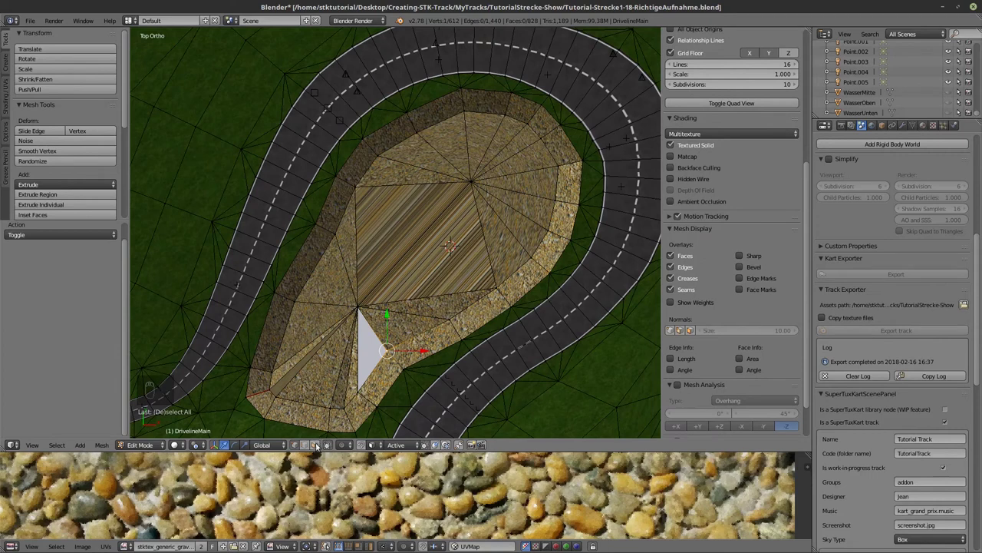
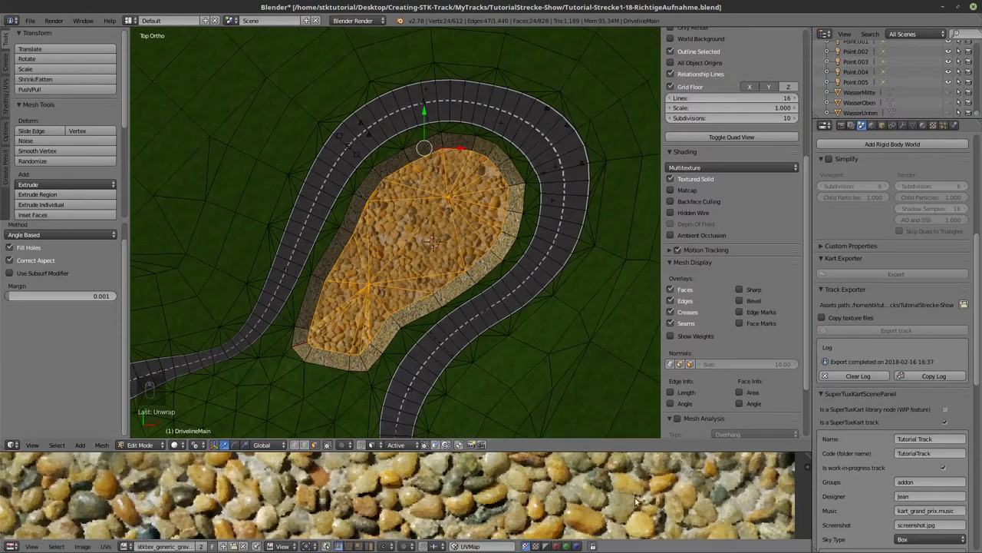
Scale up the lake bed's UV layout so the gravel texture repeats more finely.
key(s)
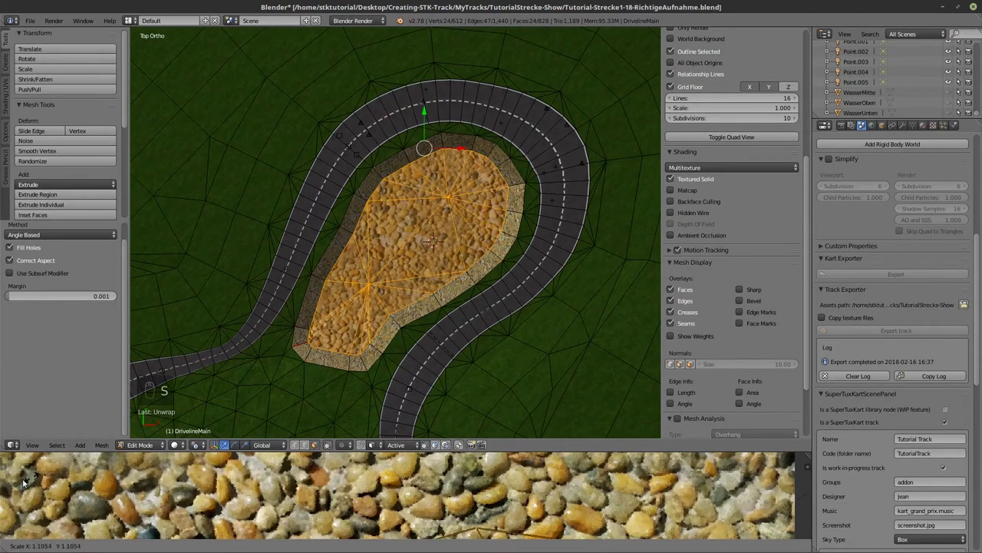
key(a)
key(a)
key(s)
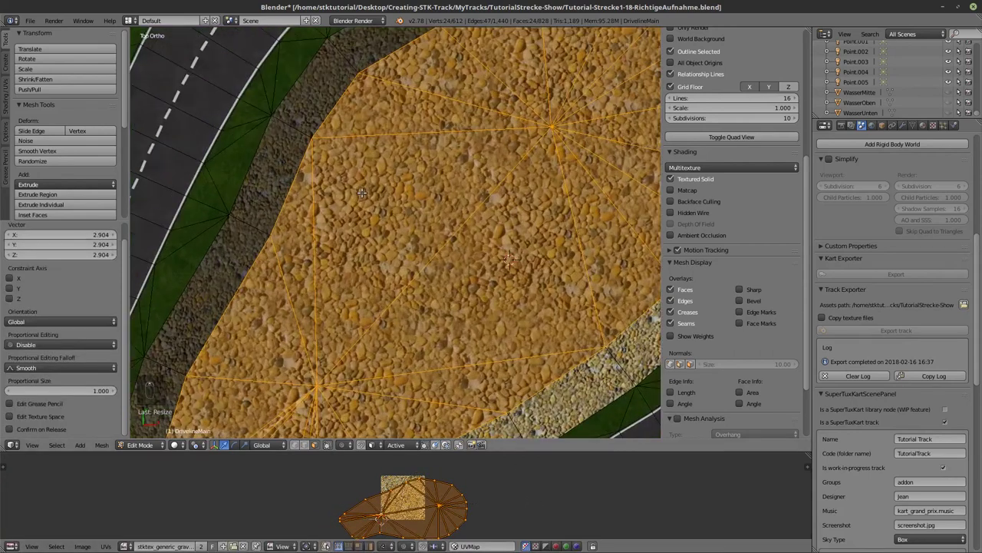
key(s)
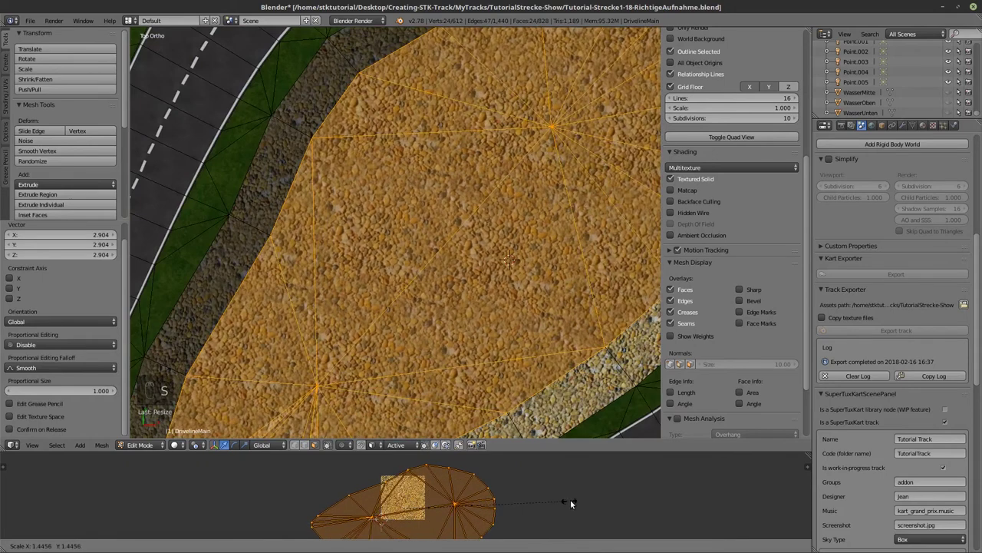
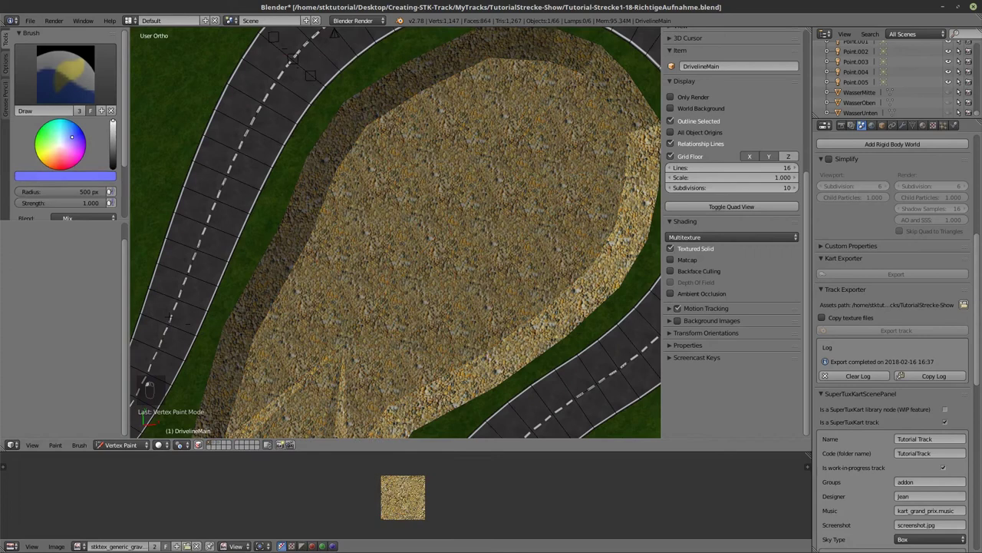
Paint a dark blue vertex colour over the whole lake bed inside the gravel rim.
drag(396, 225, 377, 285)
middle_click(377, 285)
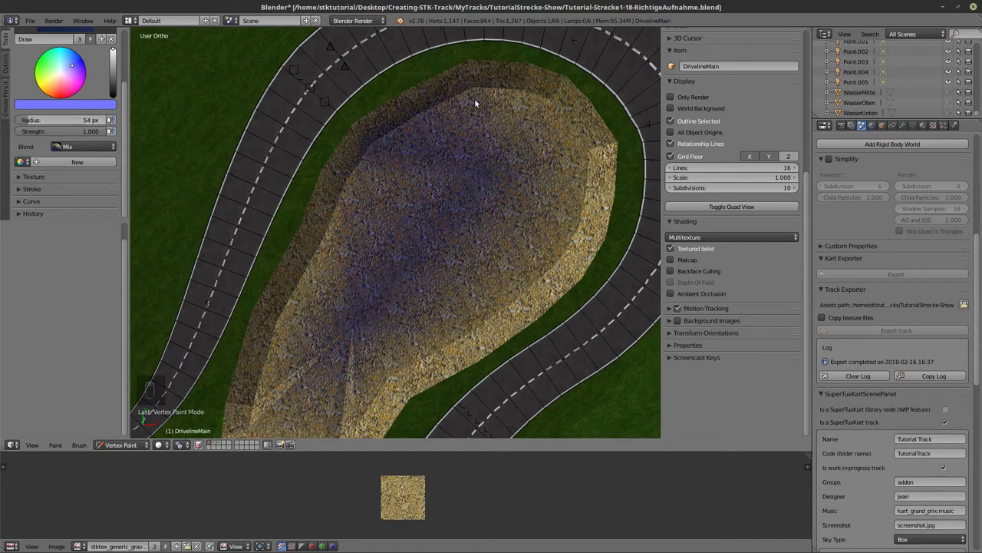
middle_click(418, 262)
drag(396, 316, 309, 309)
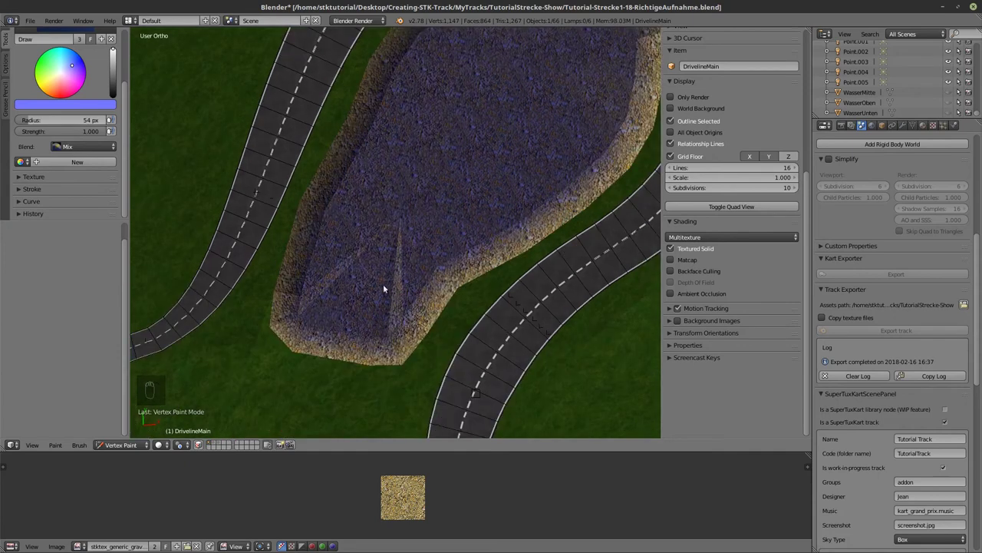
middle_click(408, 302)
click(546, 231)
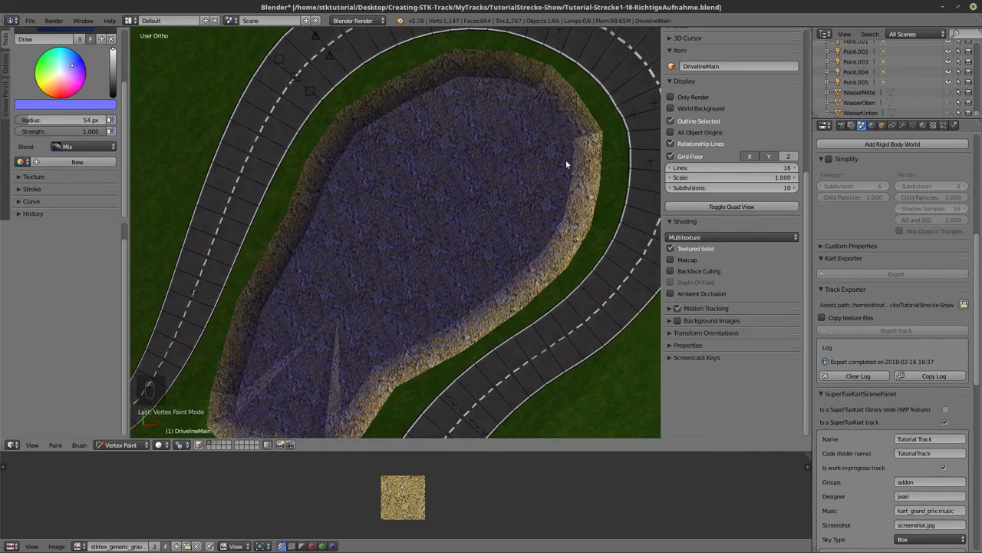
middle_click(352, 281)
Return to Object Mode, unhide the water planes and view the lake in perspective.
key(Escape)
key(Tab)
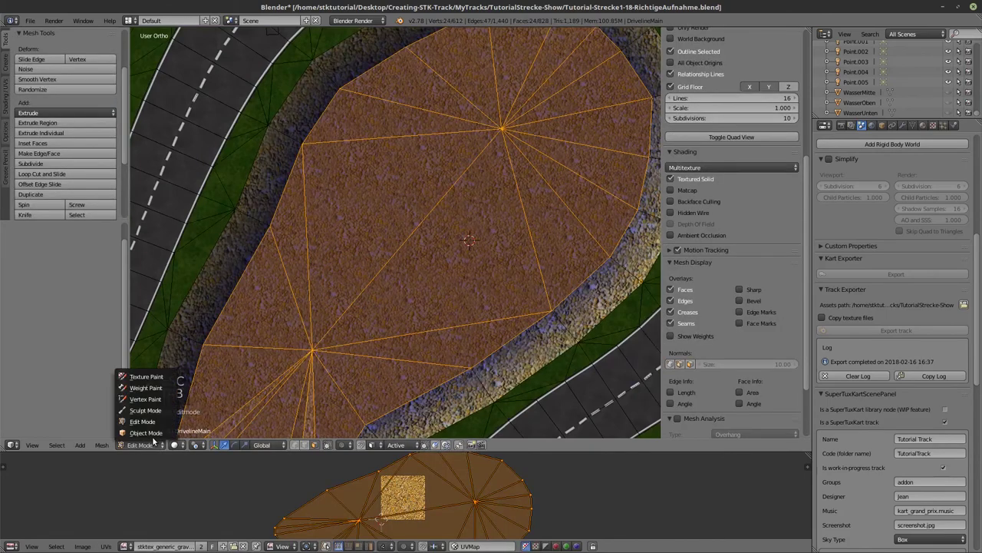
middle_click(370, 300)
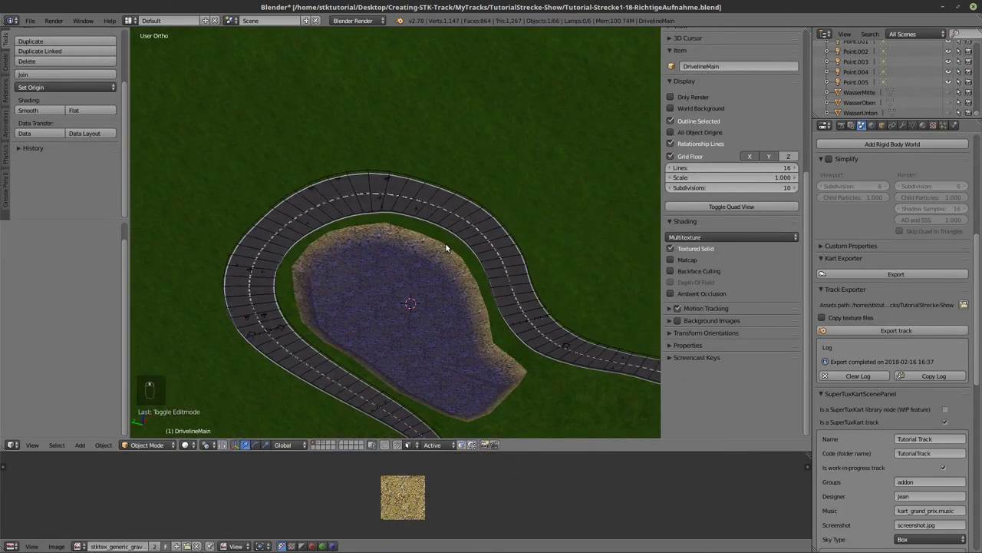
key(alt+h)
key(KP_5)
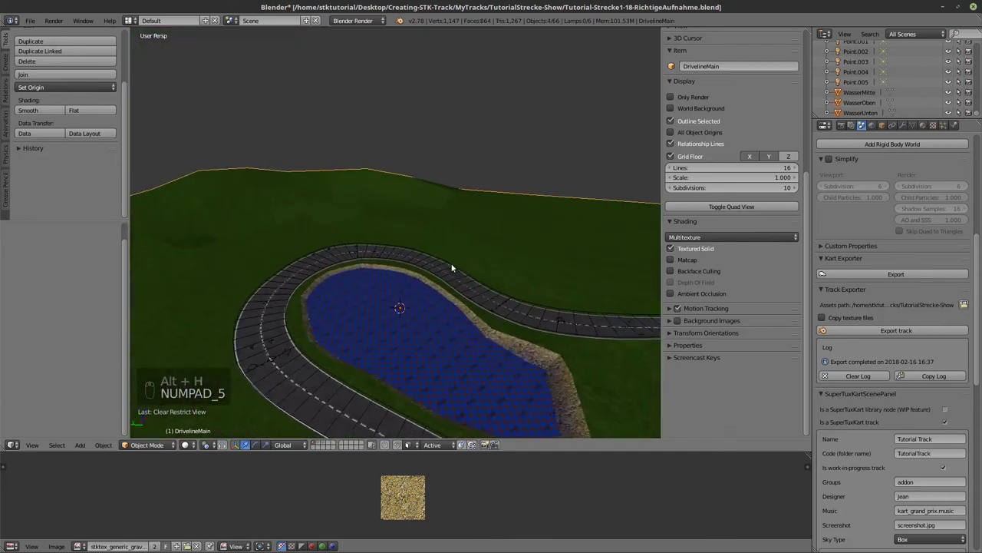